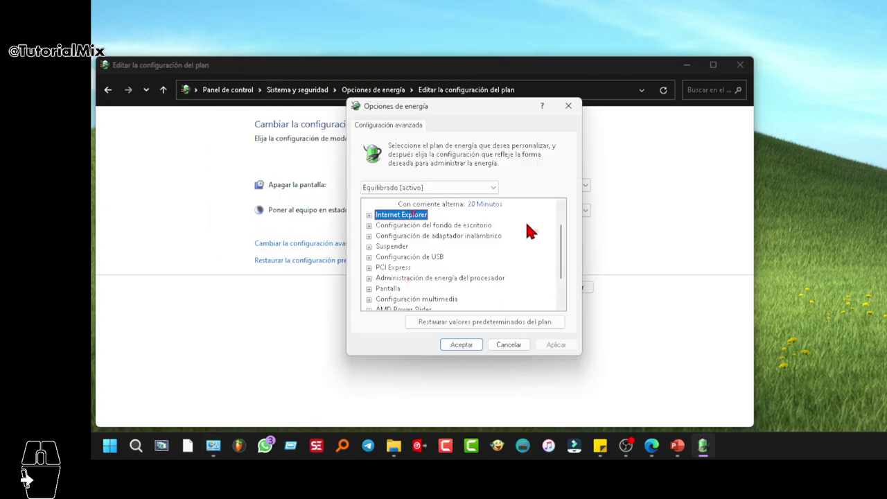
# Expand 'Administración de energía del procesador' and 'Estado máximo del procesador' to show 75% battery, 85% plugged in.
pyautogui.click(429, 282)
pyautogui.doubleClick(460, 284)
pyautogui.middleClick(462, 257)
pyautogui.doubleClick(437, 272)
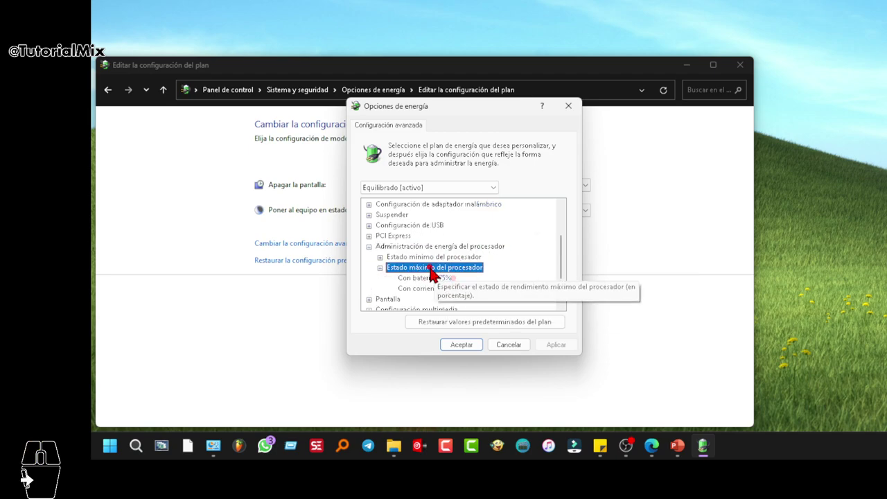
pyautogui.middleClick(453, 230)
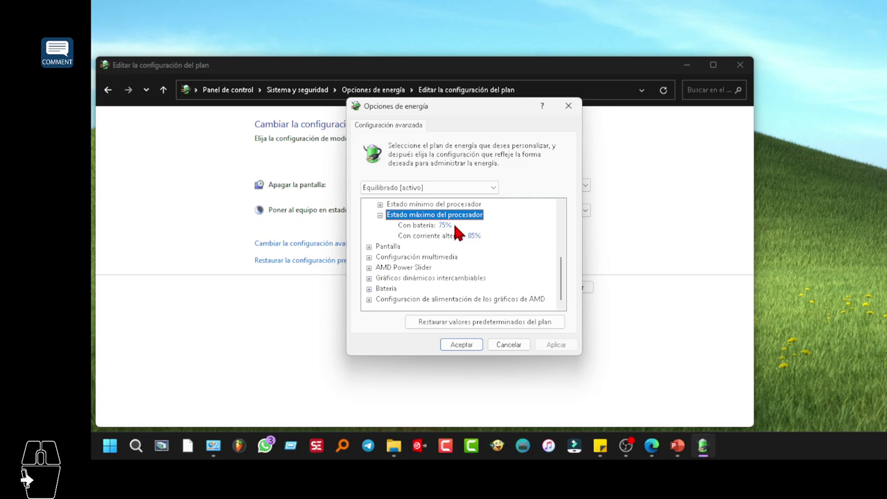
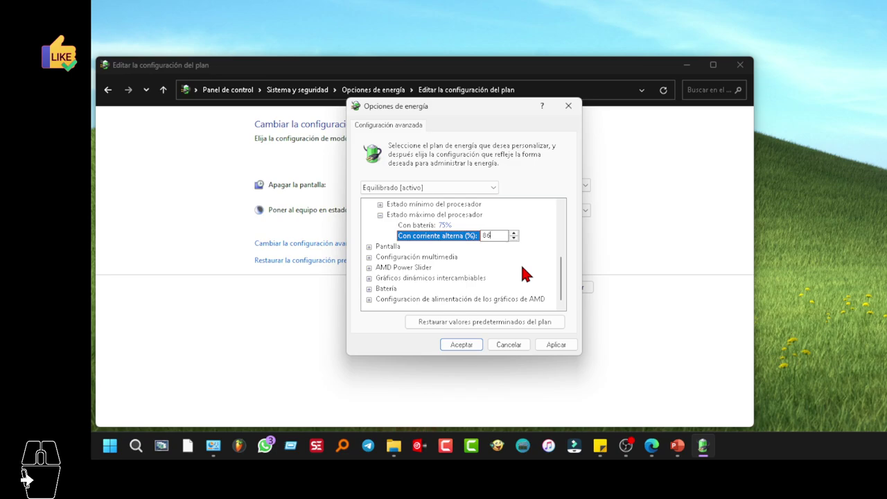
# Confirm 75% on battery and 86% plugged in, apply, and close with Aceptar.
pyautogui.click(455, 231)
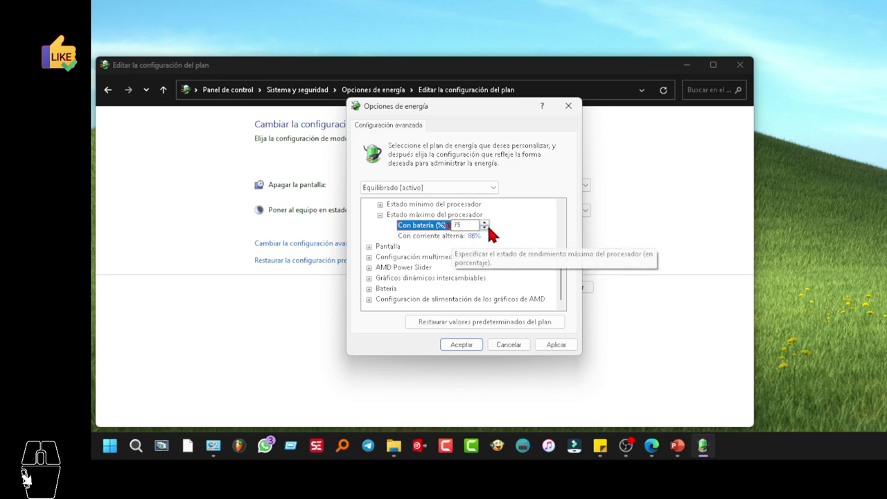
pyautogui.click(482, 246)
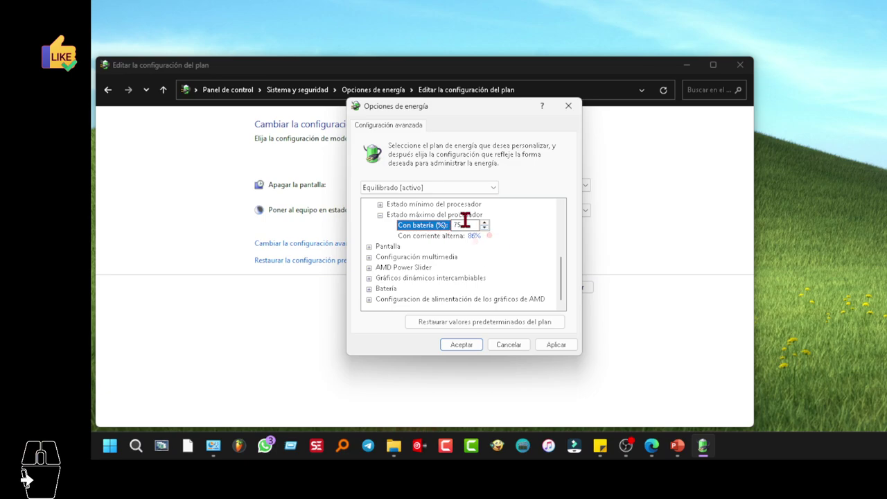
pyautogui.click(473, 217)
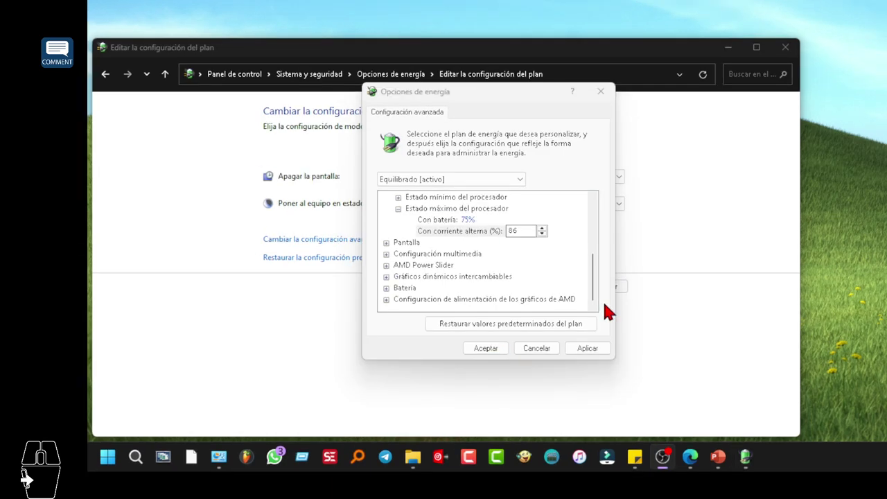
pyautogui.click(594, 354)
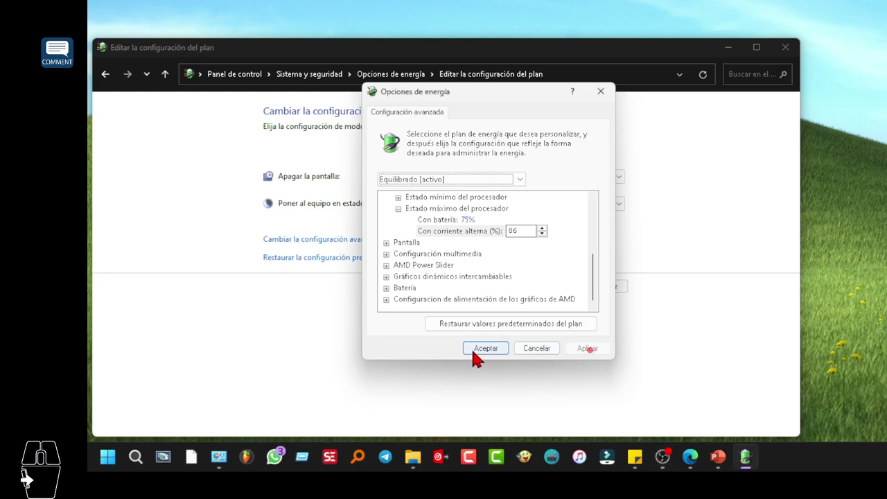
pyautogui.click(488, 350)
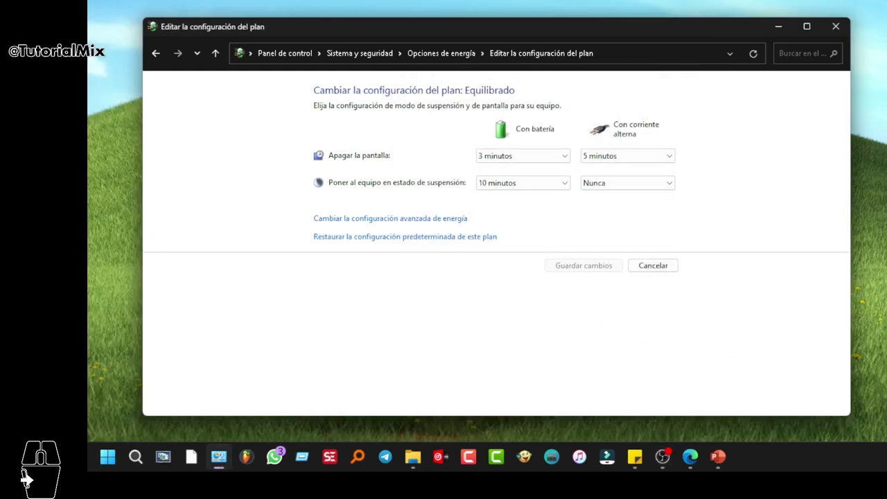